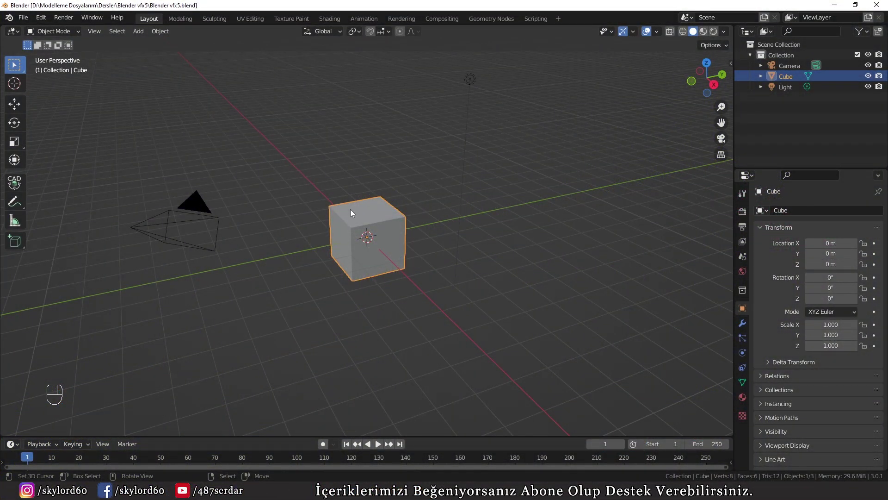
- Delete the default Cube and Light so only the Camera remains in the collection
right_click(477, 91)
key("x")
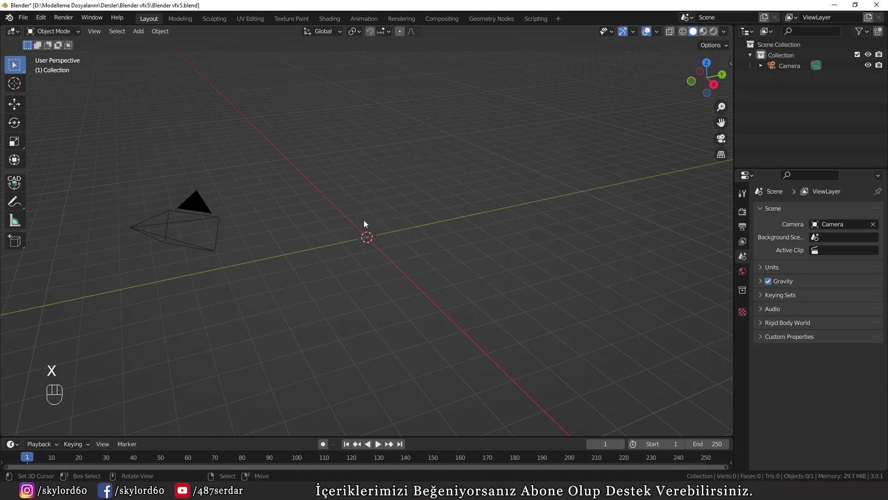
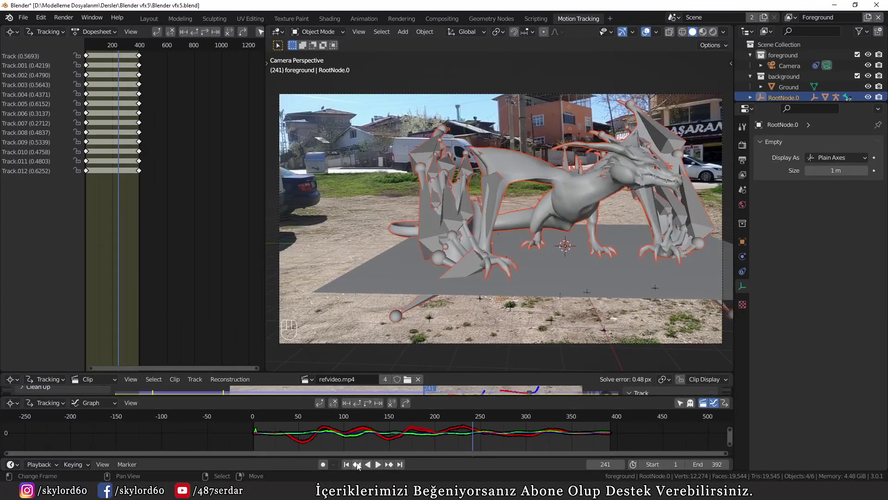
- Orbit the viewport around the ground plane and the dragon
left_click_drag(467, 268, 477, 292)
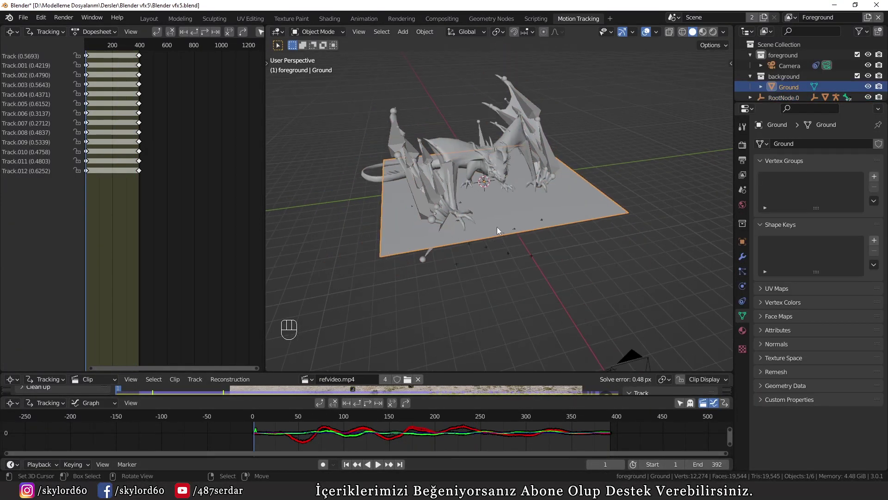
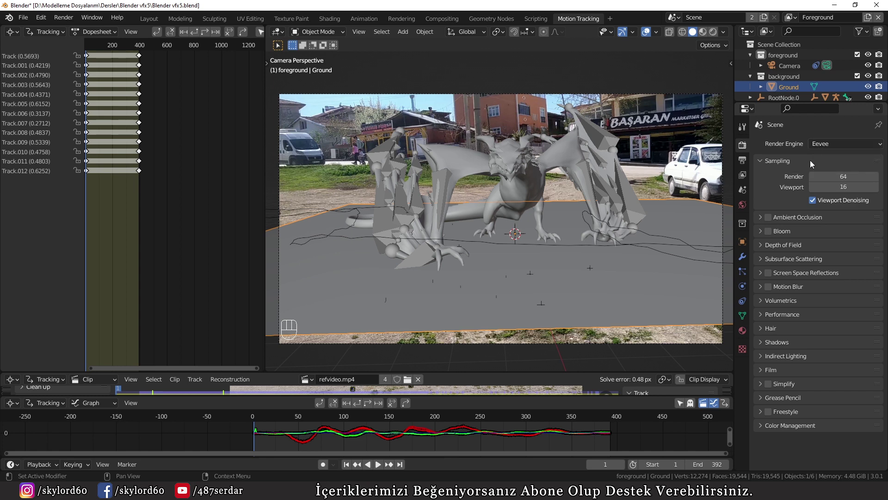
- Enable Ambient Occlusion and Screen Space Reflections with Refraction in Eevee
left_click(771, 221)
left_click(798, 275)
left_click_drag(772, 275, 801, 278)
left_click(819, 292)
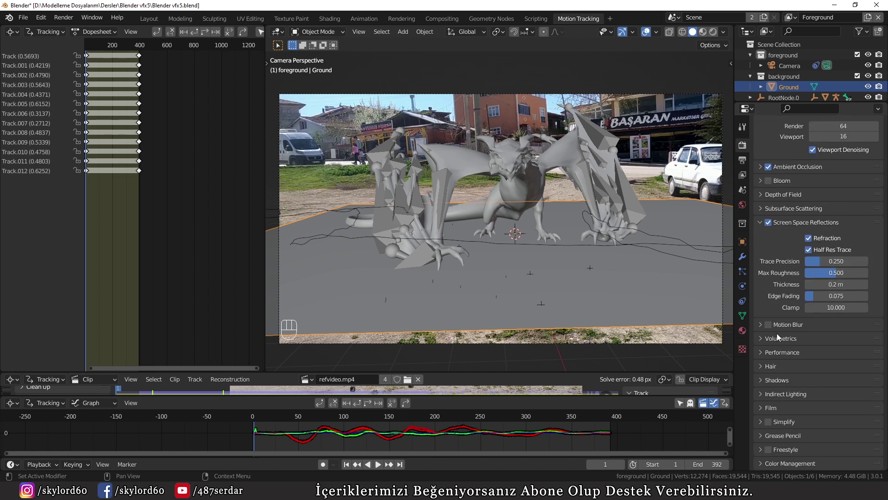
- Make the Film background transparent so the dragon renders over the footage
left_click(768, 408)
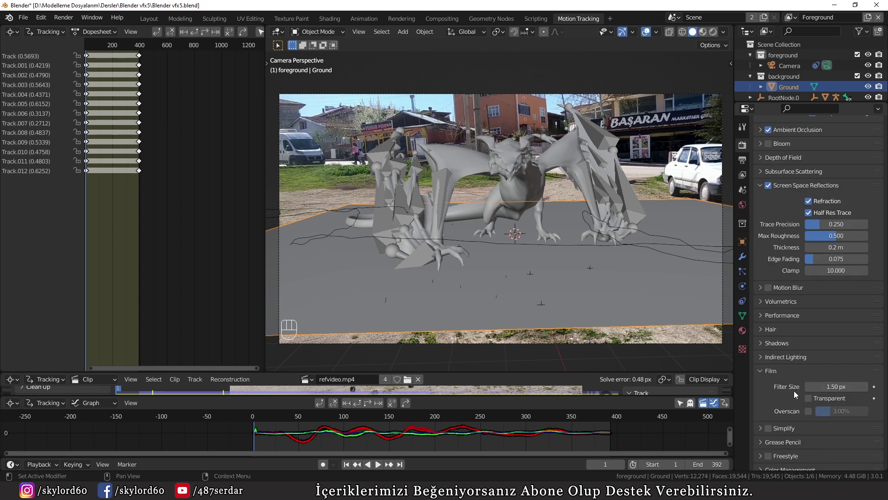
left_click(811, 400)
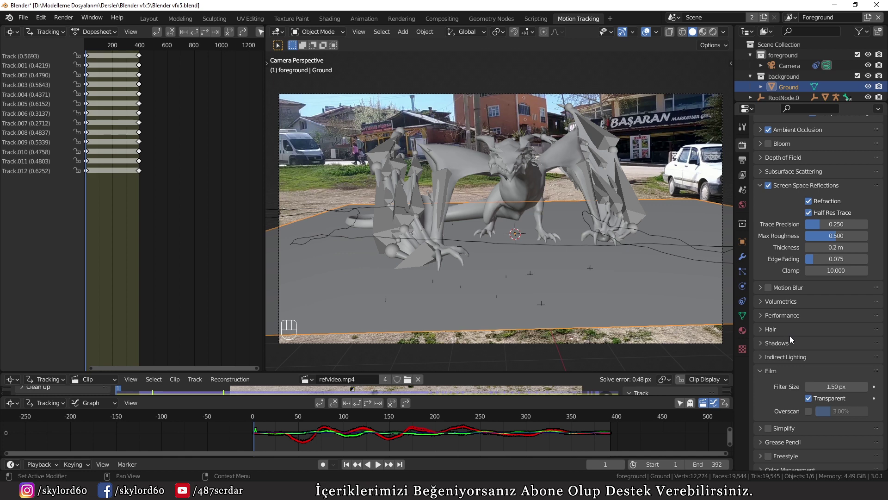
left_click(801, 468)
left_click_drag(830, 422, 624, 207)
- Light the world with the drackenstein quarry HDRI environment texture and preview it rendered
key("z")
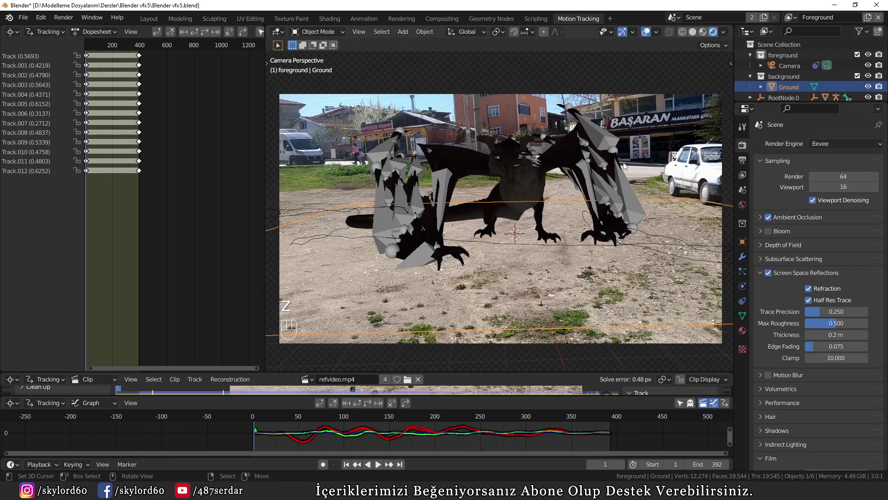
left_click_drag(815, 211, 662, 247)
left_click_drag(856, 228, 814, 221)
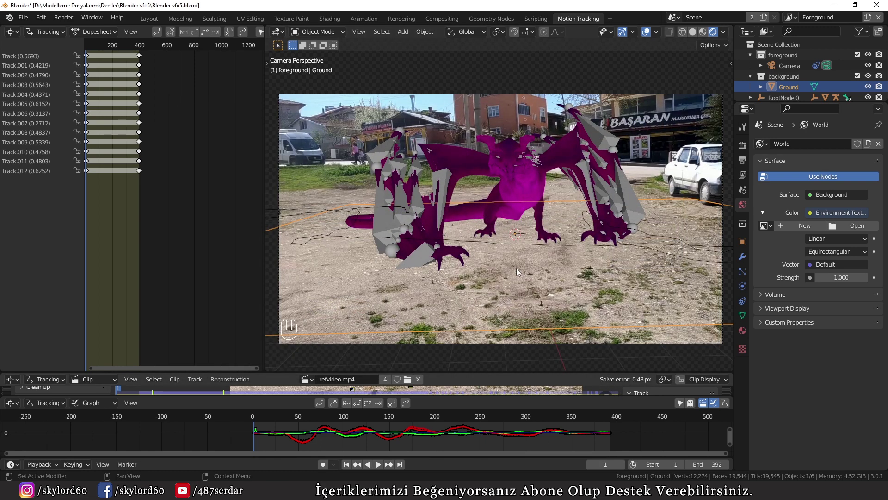
left_click_drag(540, 263, 552, 294)
key("KP_0")
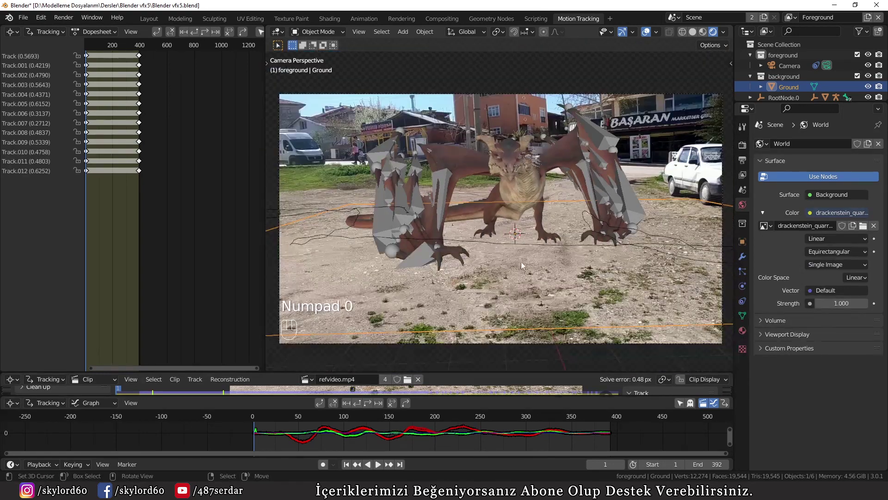
- Play the dragon animation briefly, then orbit away from the camera view
left_click(384, 469)
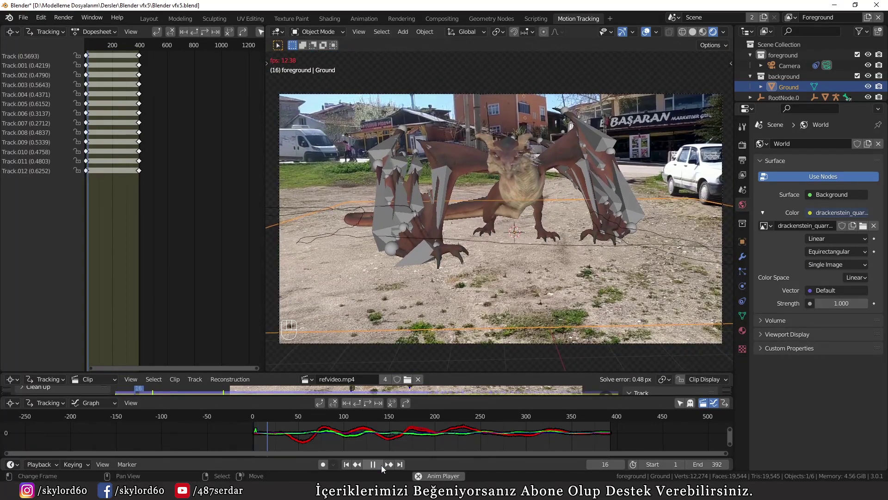
left_click(348, 463)
left_click_drag(457, 230, 438, 251)
key("z")
- Add a new Plane to the foreground collection and scale it up beneath the dragon
right_click(520, 270)
key("x")
key("shift+a")
key("s")
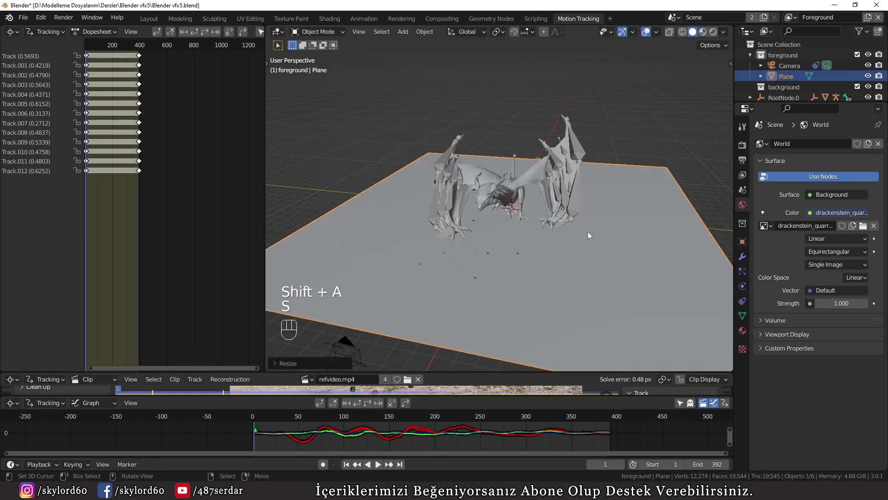
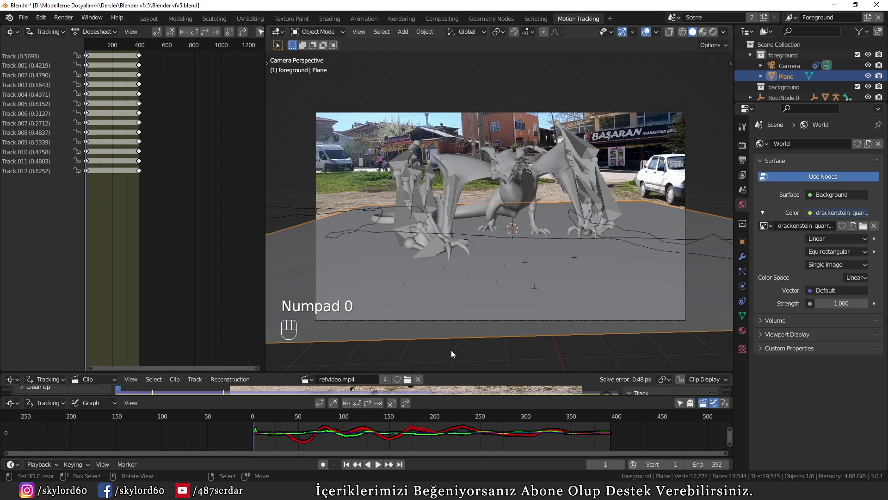
- Preview the white plane in rendered shading and orbit around the scene
key("z")
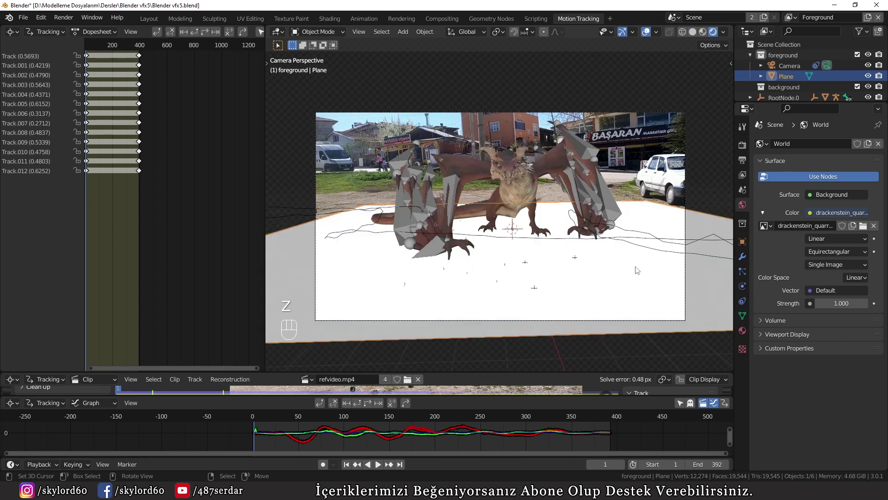
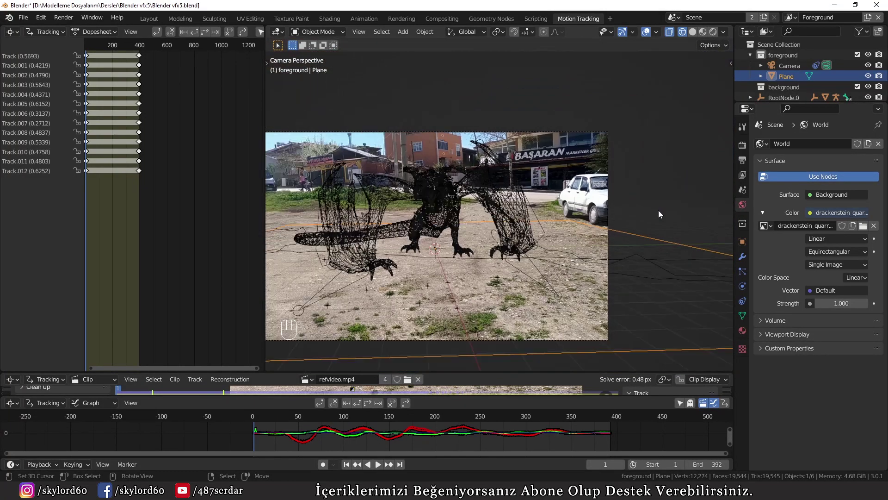
left_click_drag(424, 260, 531, 260)
left_click_drag(395, 433, 413, 278)
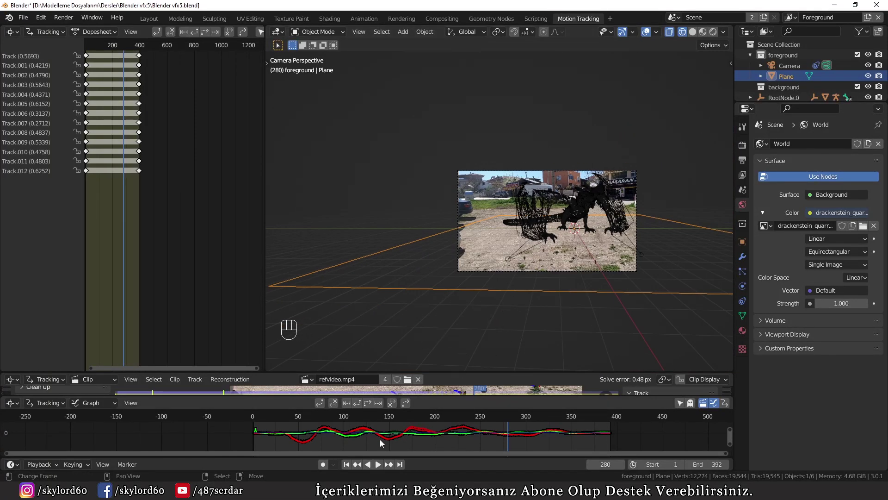
left_click(349, 469)
left_click_drag(482, 295, 479, 308)
key("KP_3")
left_click_drag(455, 214, 509, 218)
- Add a Sun light and tilt it down over the dragon and ground plane
left_click(406, 109)
key("shift+a")
key("r")
key("t")
key("t")
left_click_drag(471, 245, 528, 295)
left_click(459, 160)
key("r")
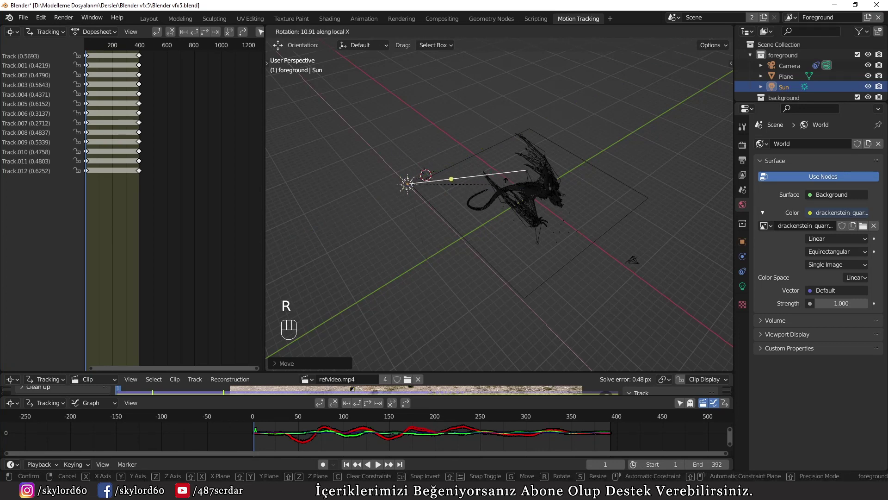
- Preview the sunlit scene with material and lighting shading
key("z")
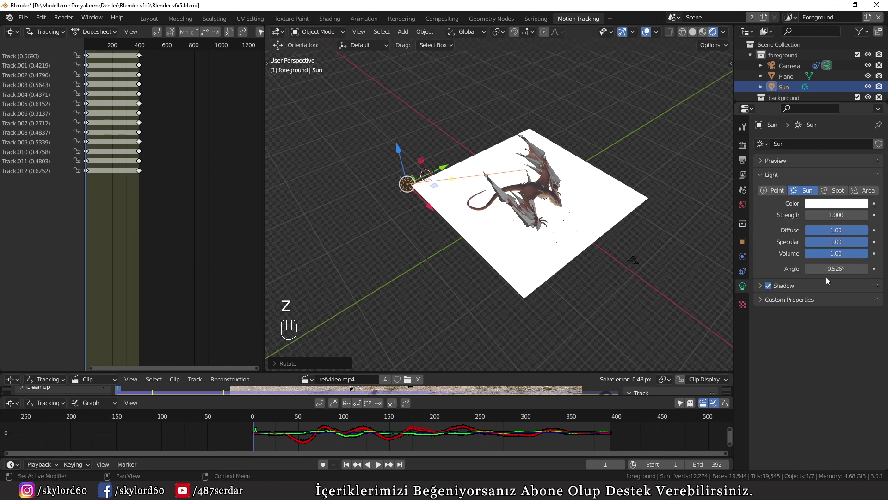
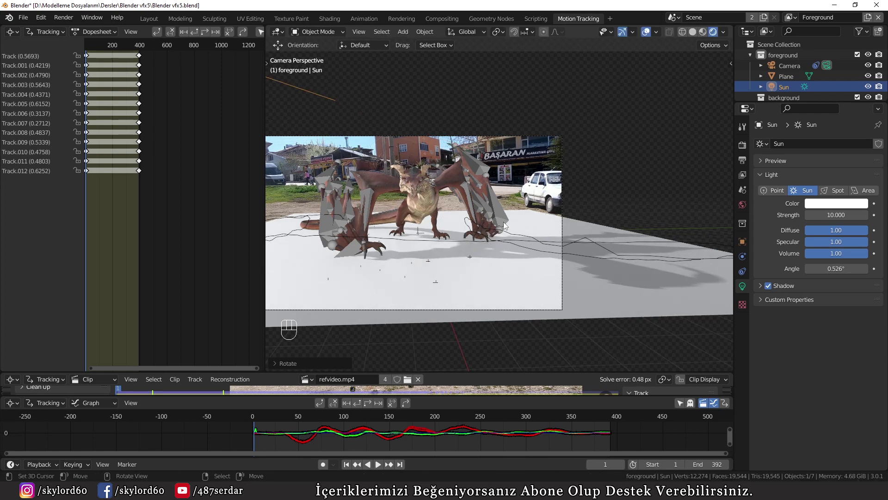
- Inspect the dragon's shadow, return to the tracked camera and scrub to frame 213
left_click_drag(413, 260, 495, 251)
left_click_drag(523, 239, 585, 272)
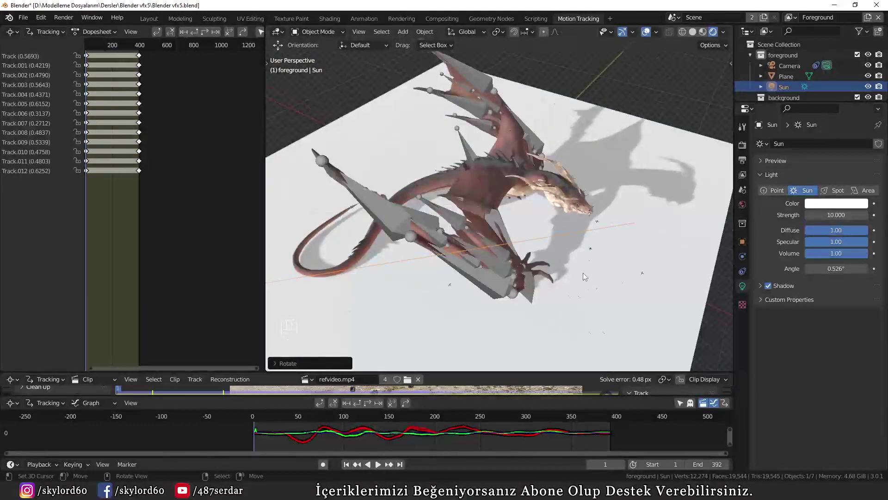
key("KP_0")
middle_click(493, 273)
left_click_drag(438, 436, 445, 410)
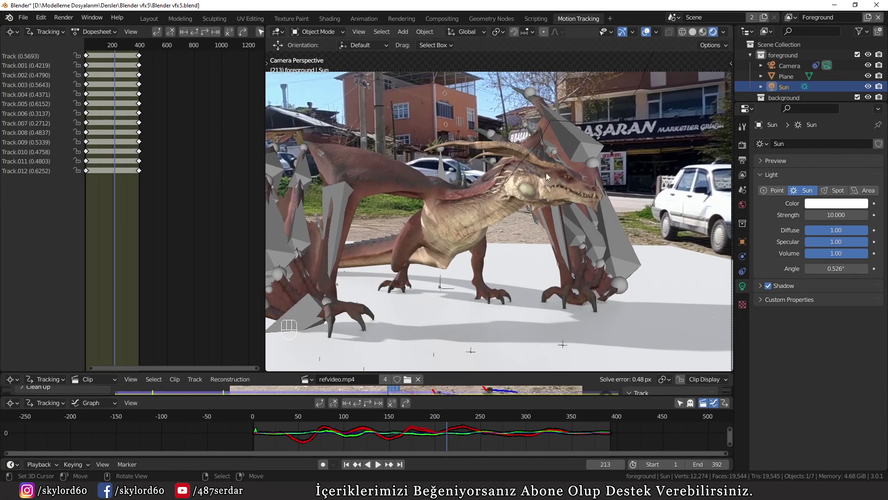
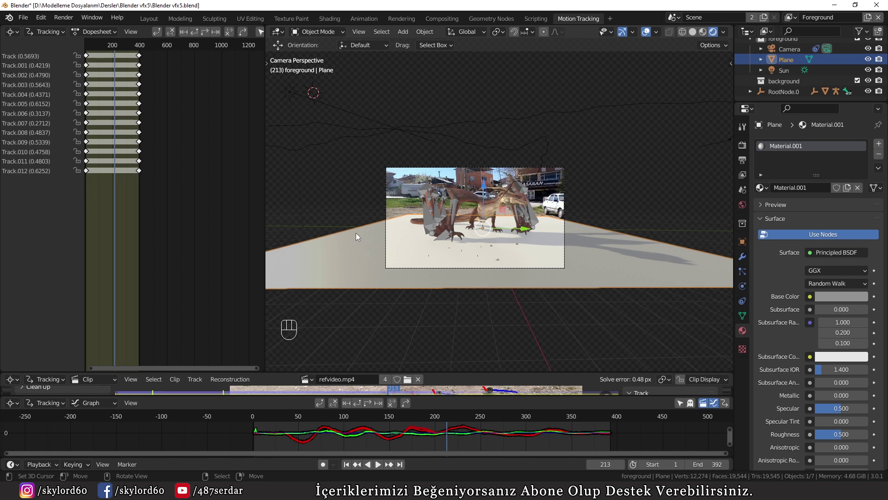
- Switch the top-left editor to the Shader Editor and replace Principled BSDF with a Mix Shader
left_click_drag(13, 29, 42, 131)
key("n")
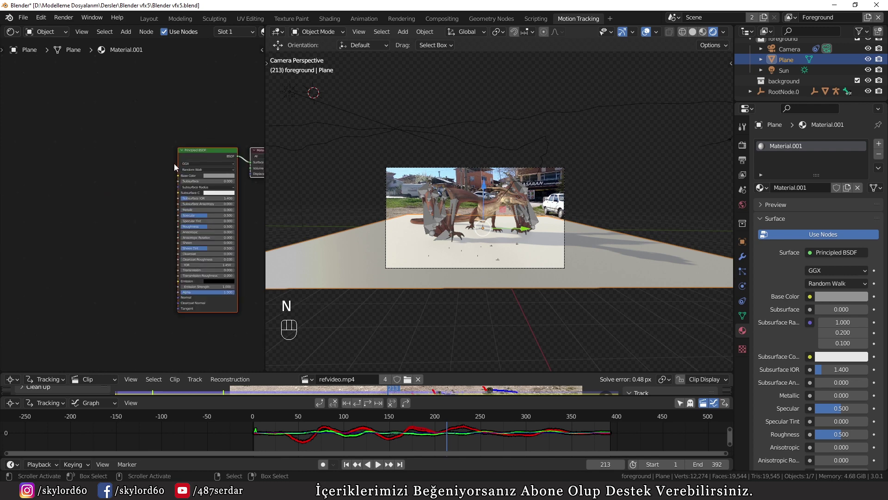
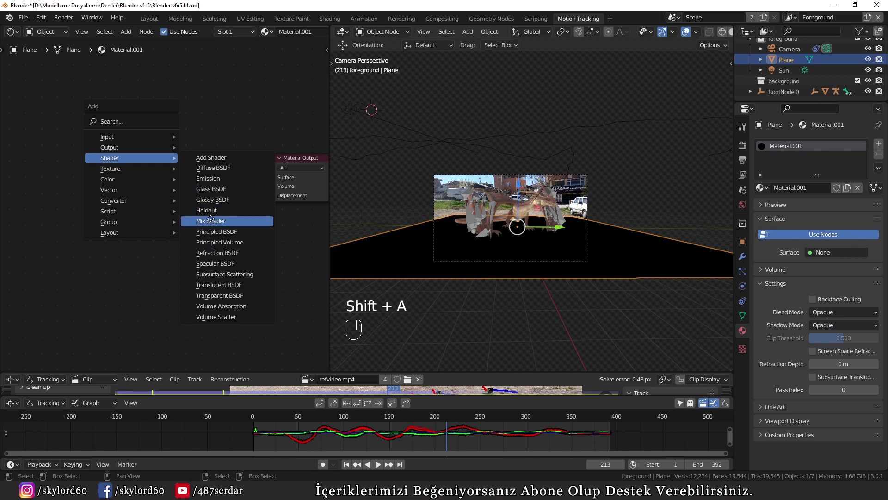
left_click_drag(235, 179, 238, 176)
left_click(192, 169)
- Add Diffuse BSDF and Transparent BSDF into the Mix Shader for the shadow-catcher material
key("shift+a")
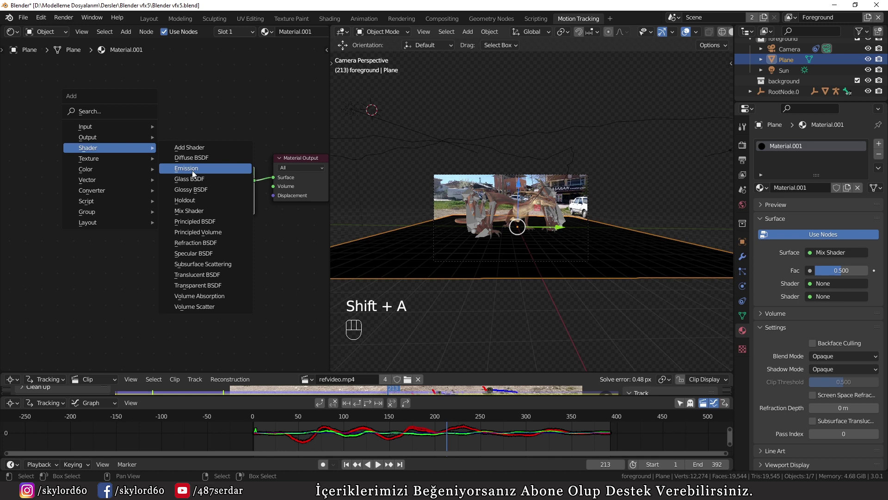
left_click_drag(174, 200, 177, 177)
key("shift+a")
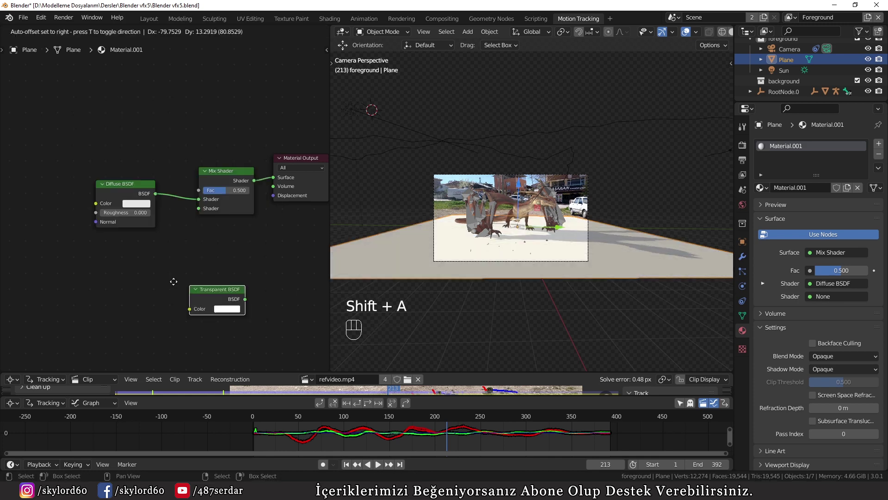
left_click_drag(195, 224, 168, 199)
key("shift+a")
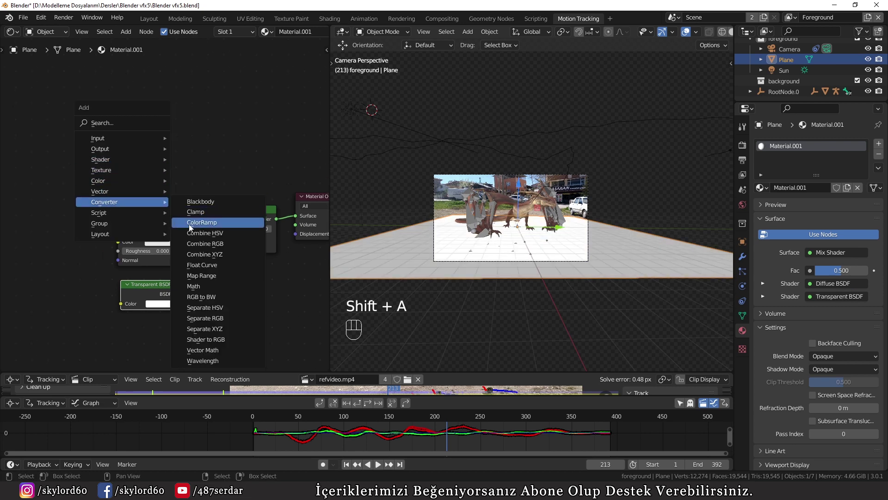
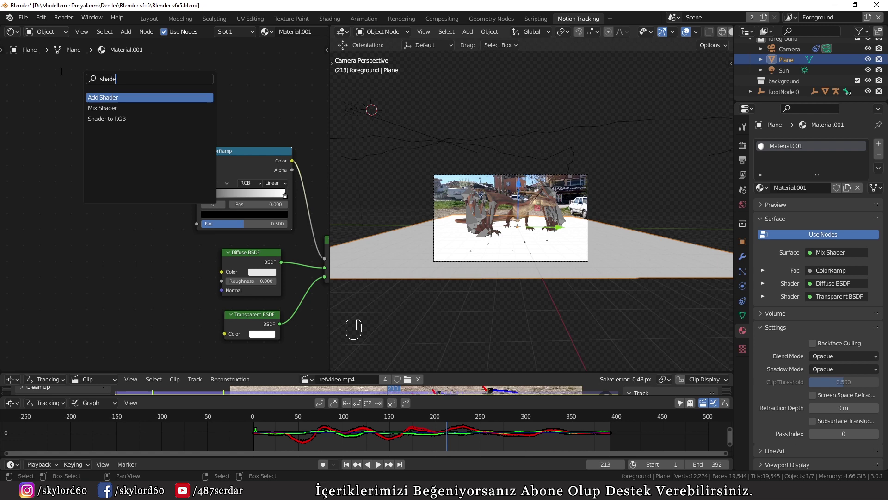
- Add a Shader to RGB node to the plane's material
left_click_drag(157, 186, 172, 215)
middle_click(87, 229)
key("shift+a")
left_click(273, 195)
- Feed the Diffuse BSDF into Shader to RGB and its Color into the ColorRamp Fac
key("shift+d")
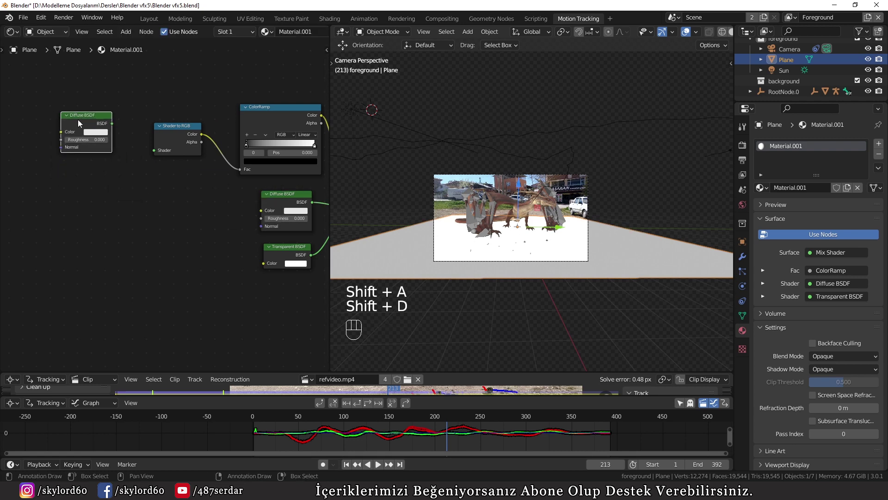
left_click_drag(124, 132, 161, 159)
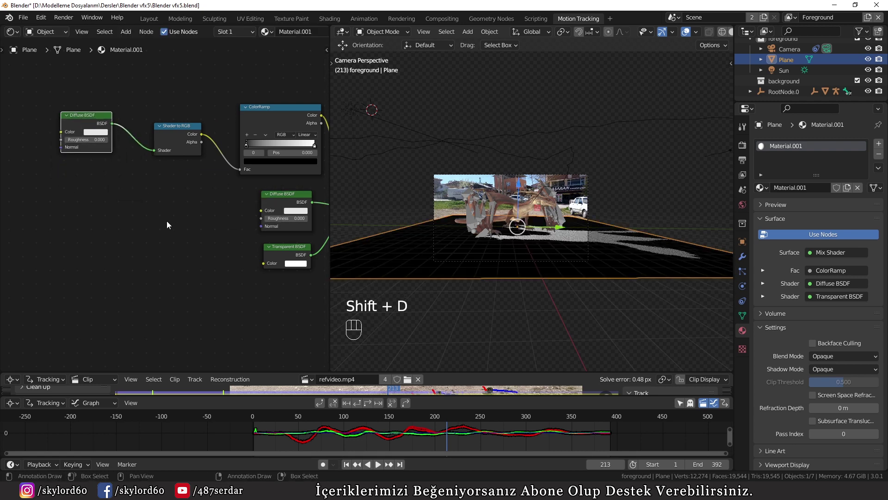
left_click_drag(109, 238, 133, 235)
left_click_drag(550, 201, 505, 194)
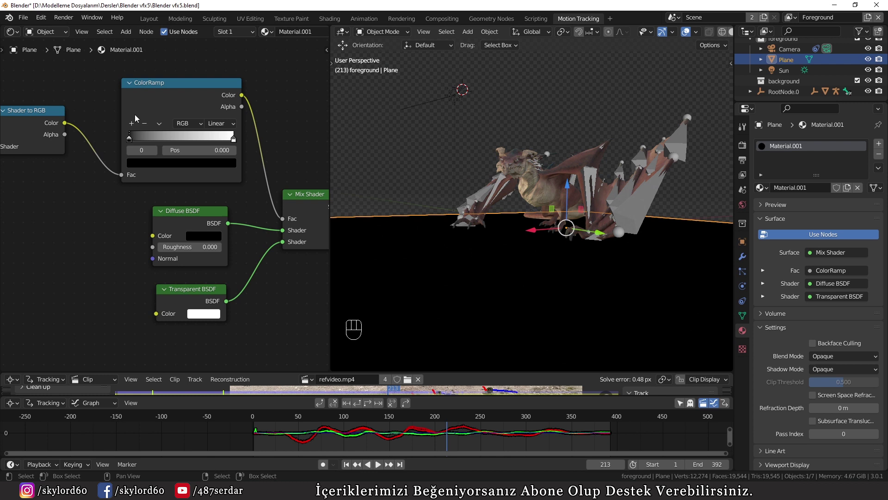
- Move the ColorRamp's white stop to position 0.765 to sharpen the shadow mask
left_click_drag(135, 140, 210, 145)
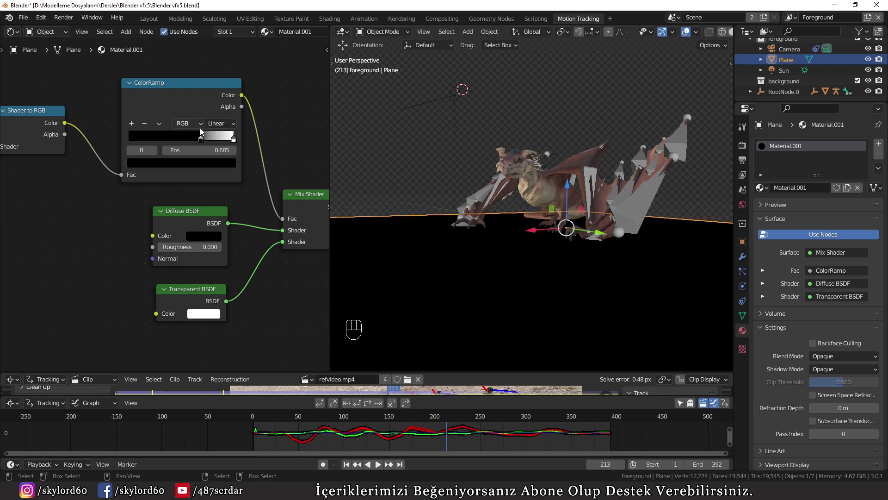
left_click(205, 143)
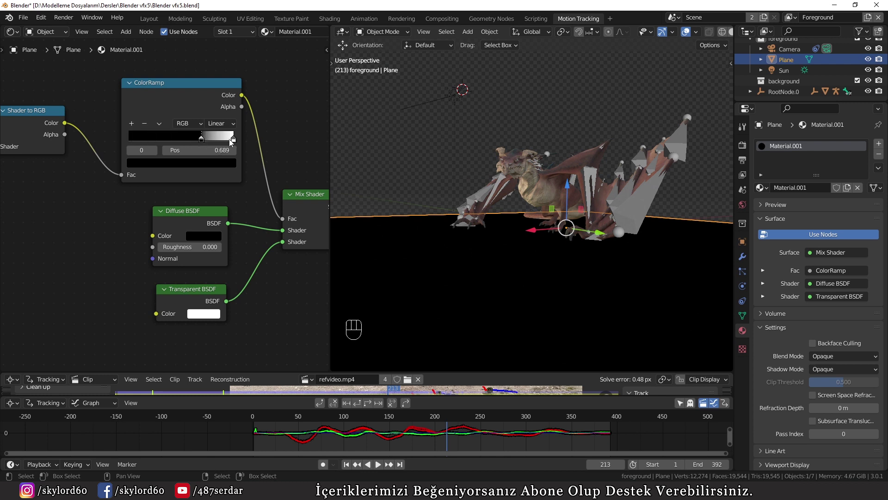
left_click_drag(233, 142, 206, 141)
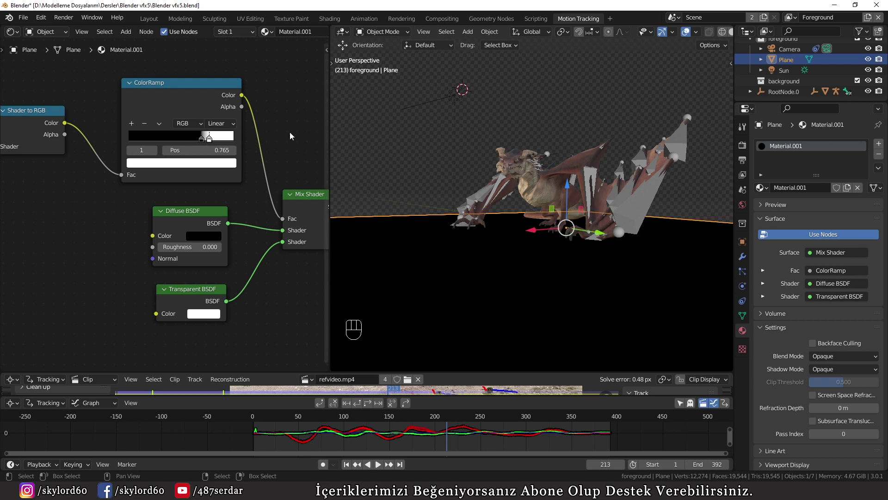
left_click_drag(493, 170, 589, 175)
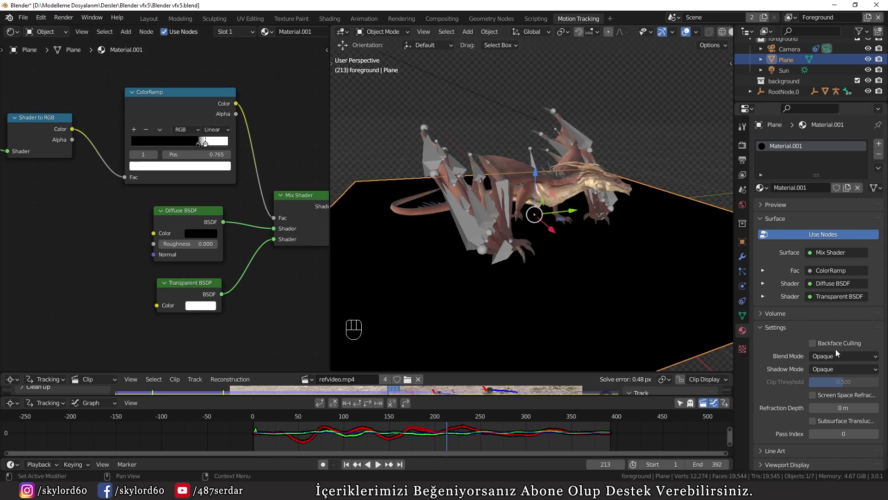
- Set the plane material's blend mode to Alpha Blend and inspect the dragon's shadow from another angle
left_click_drag(823, 355, 826, 393)
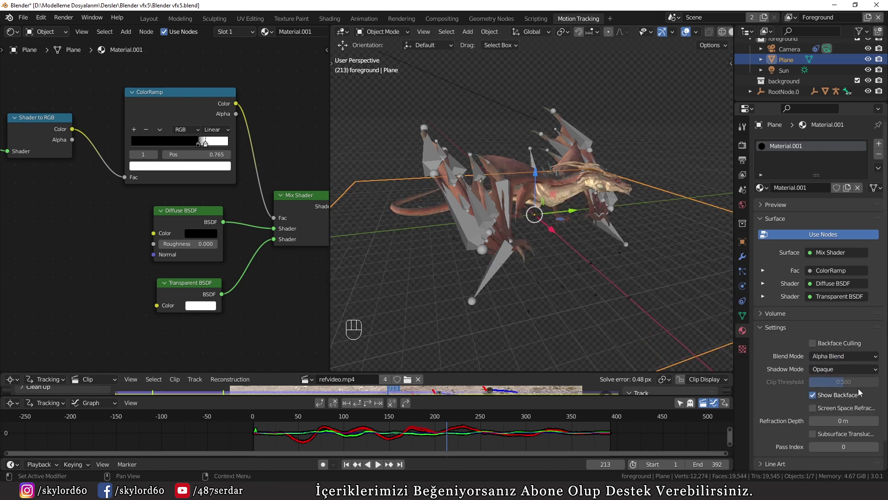
left_click_drag(580, 310, 565, 298)
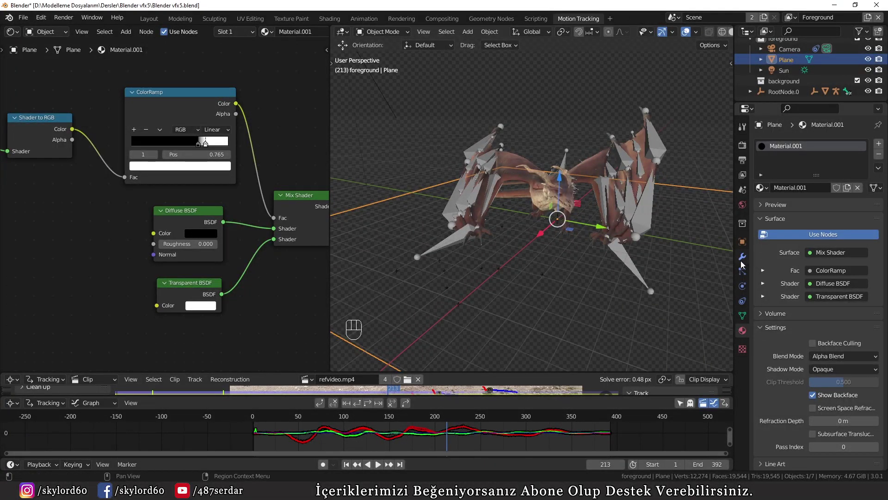
right_click(745, 206)
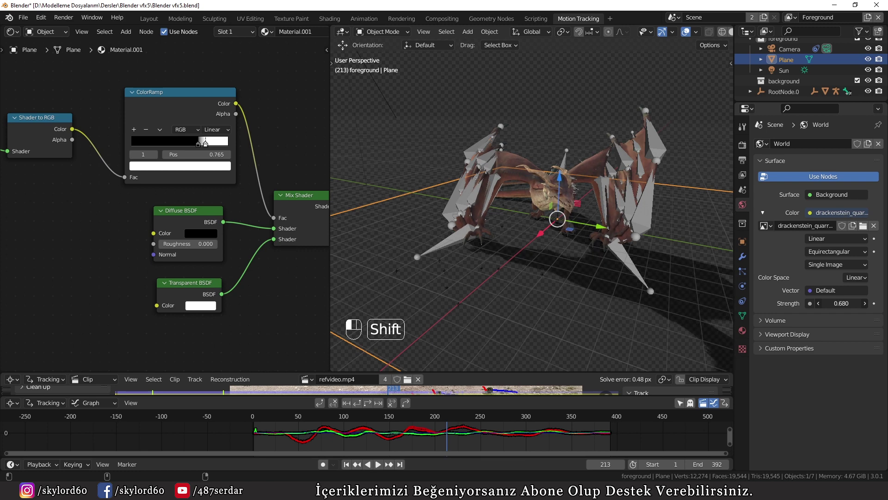
- Orbit around the dragon and scrub the timeline to check its shadow on the ground
left_click_drag(551, 239, 493, 233)
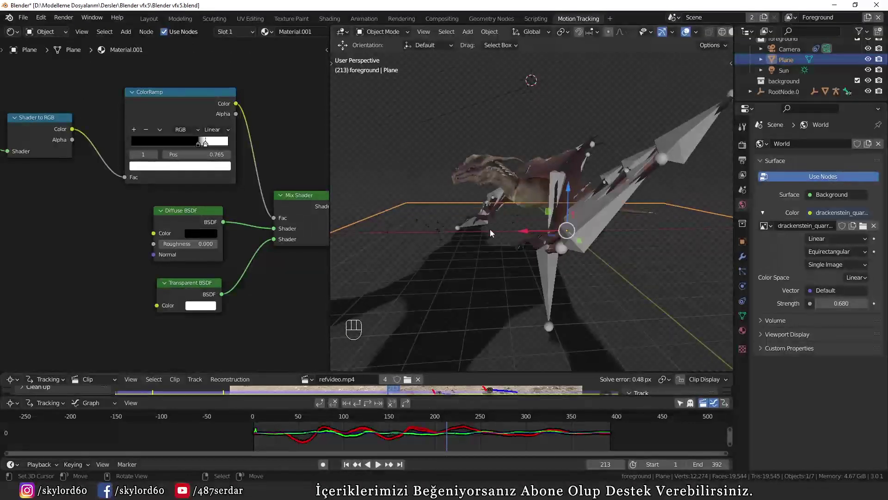
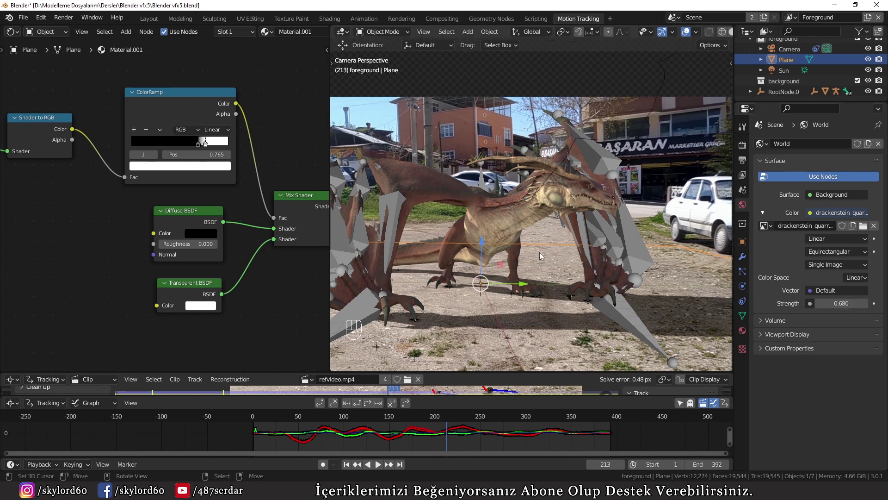
middle_click(205, 136)
left_click_drag(201, 135, 209, 135)
left_click_drag(417, 431, 378, 428)
left_click_drag(378, 429, 550, 301)
middle_click(549, 301)
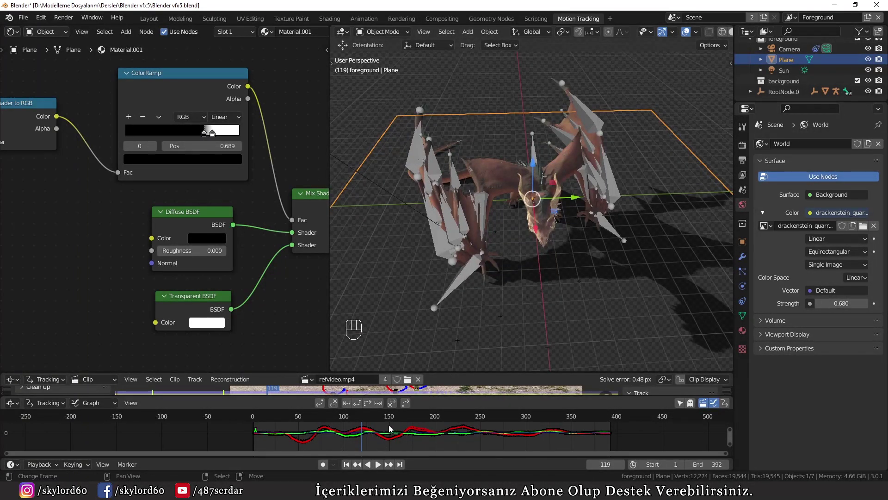
- Scrub to frame 91 and look through the scene camera at the dragon over the footage
left_click_drag(346, 424, 329, 425)
left_click(329, 425)
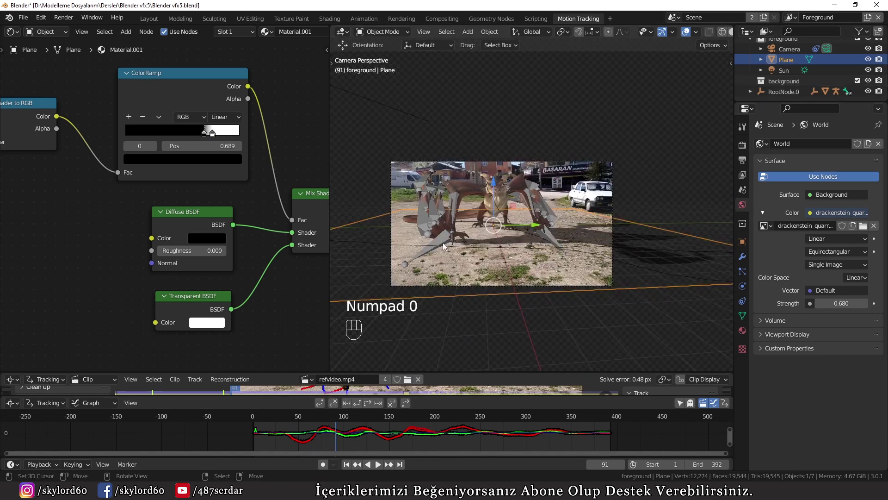
right_click(444, 248)
- Expand the dragon's RootNode hierarchy in the Outliner and select skeletal.3
right_click(435, 241)
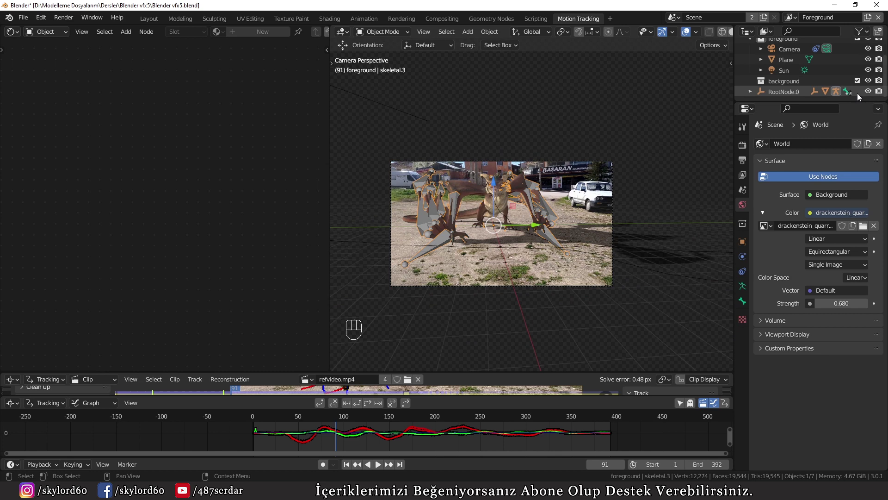
left_click(870, 92)
left_click(870, 94)
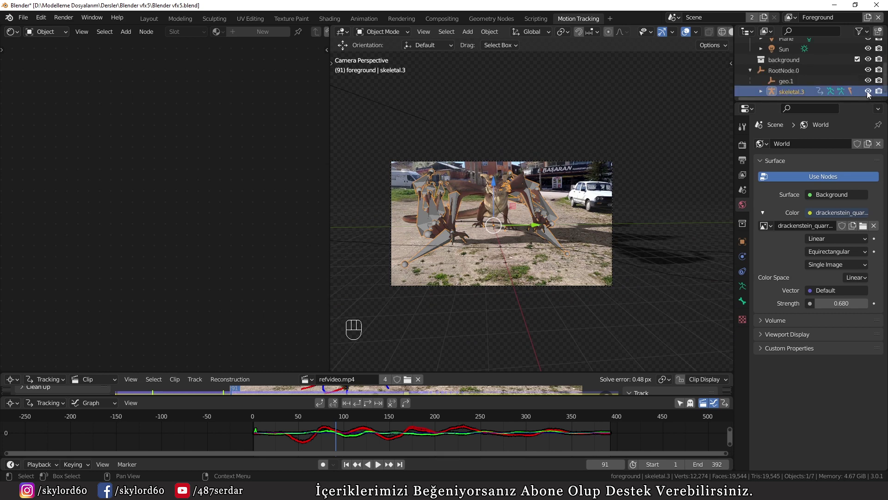
left_click(871, 94)
- Maximize the camera viewport and play the animation of the dragon composited into the street
left_click_drag(286, 432, 334, 441)
left_click(384, 465)
left_click_drag(384, 465, 445, 372)
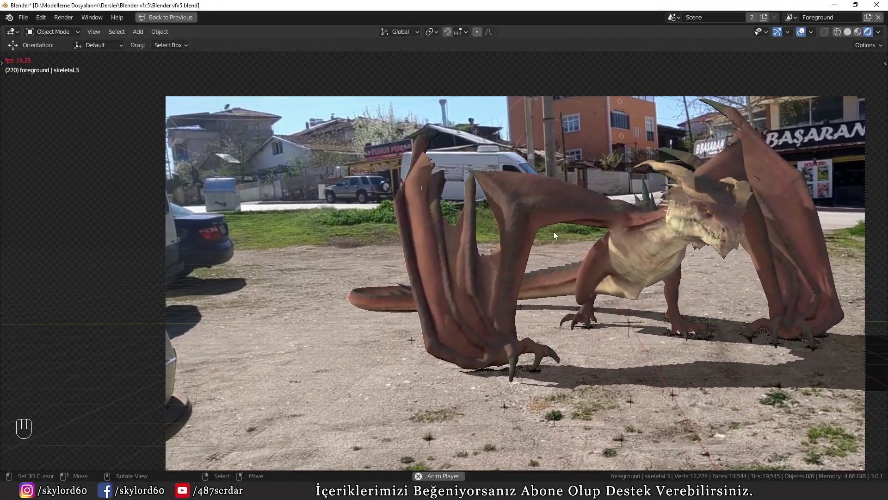
- Stop playback, leave full-screen and return to the plane's shadow-catcher material view
key("ctrl+space")
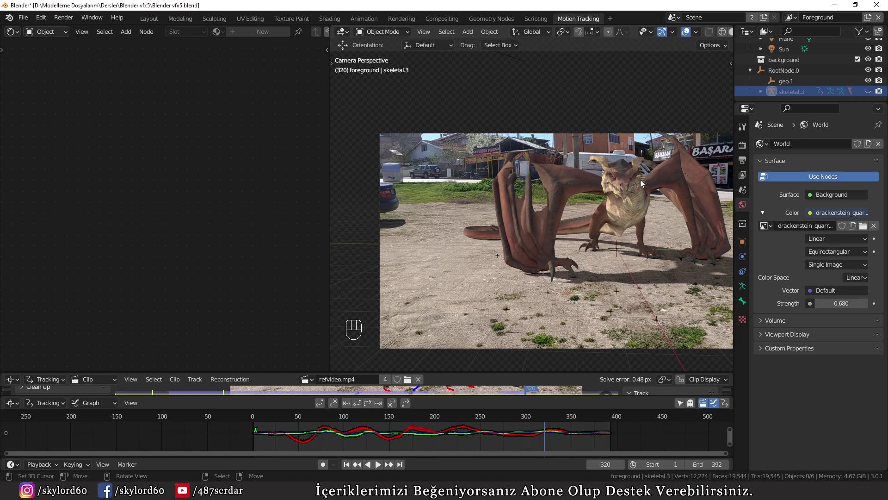
left_click_drag(622, 208, 553, 211)
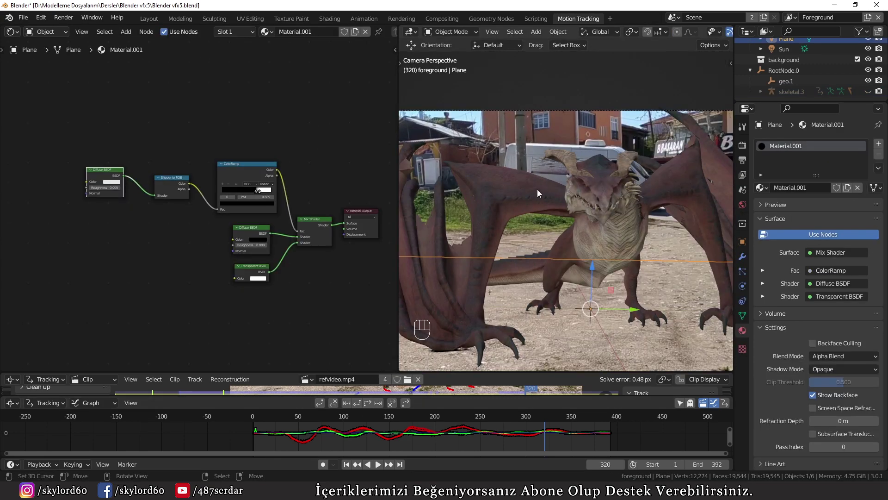